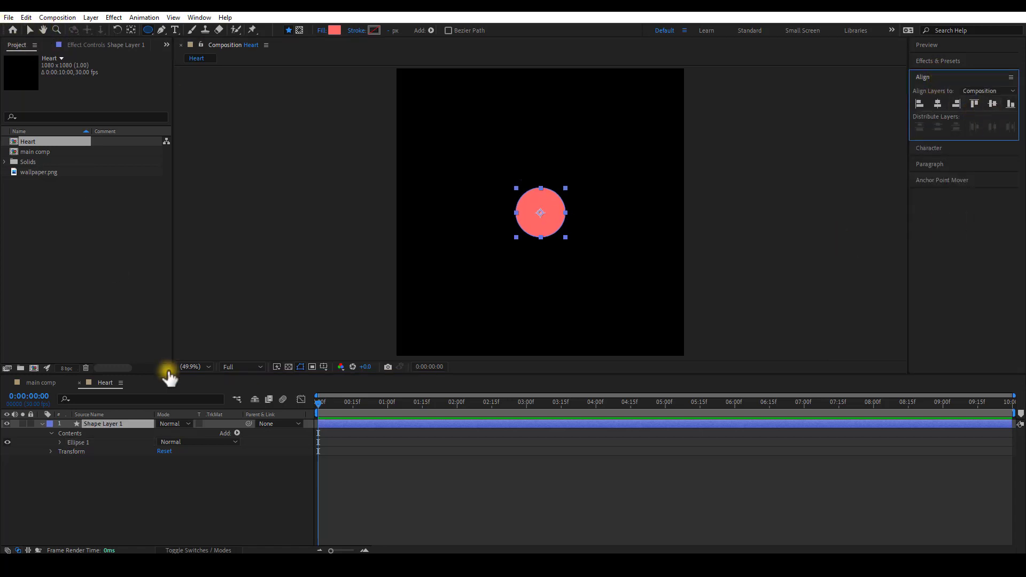
- Bring up the context menu on Ellipse Path 1 to convert it to a Bezier path
{"action": "right_click", "coordinate": [63, 448]}
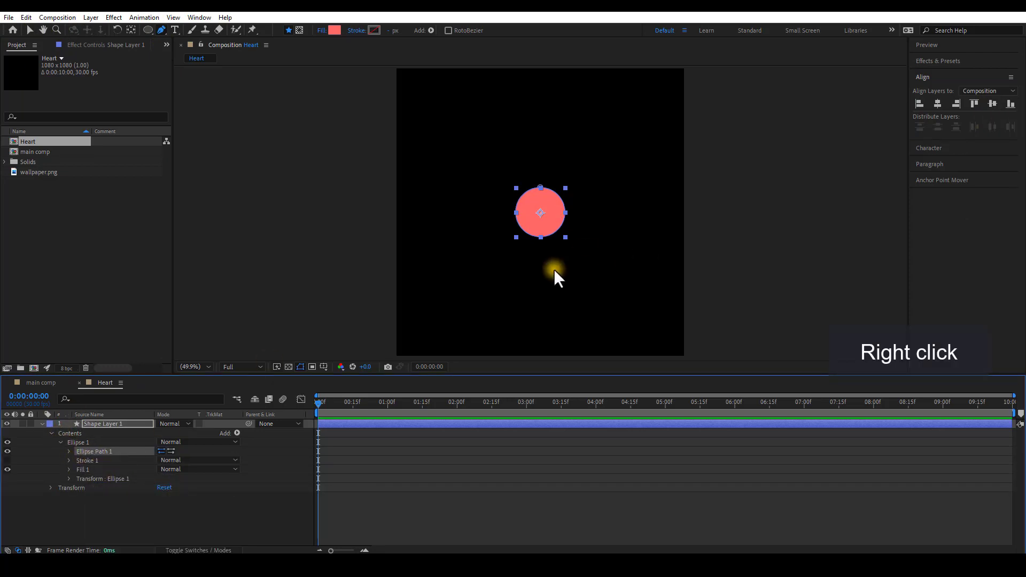